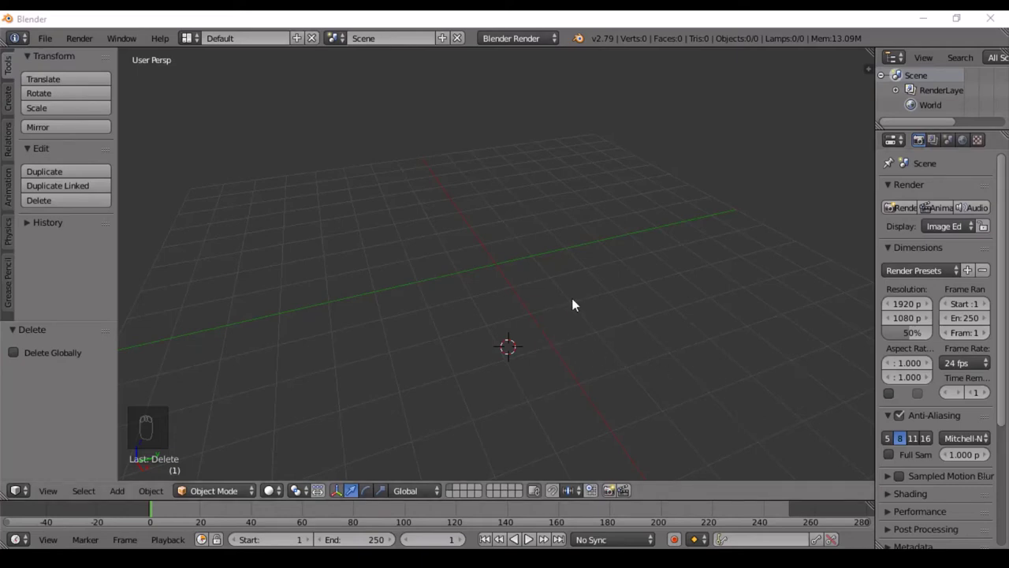
Start a fresh scene and delete all of its default objects
{"action": "right_click", "coordinate": [577, 300]}
{"action": "key", "text": "ctrl+n"}
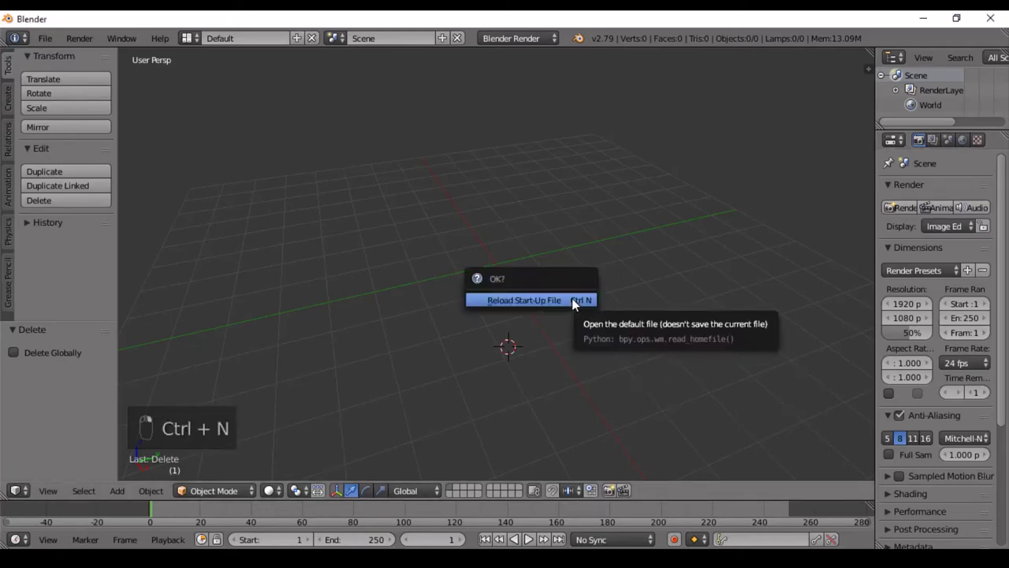
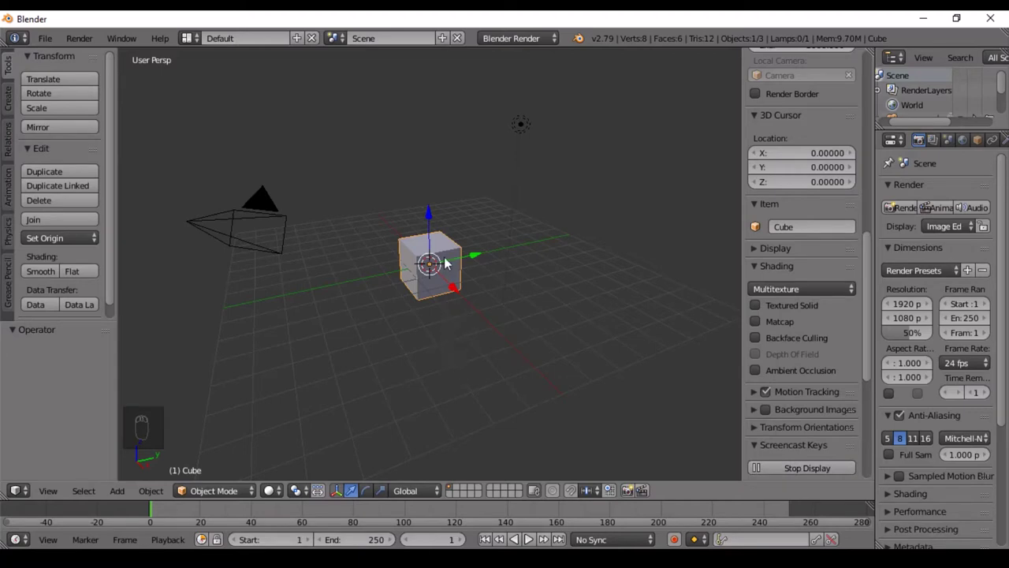
{"action": "key", "text": "n"}
{"action": "right_click", "coordinate": [517, 264]}
{"action": "key", "text": "Delete"}
{"action": "left_click_drag", "start_coordinate": [298, 211], "coordinate": [421, 189]}
{"action": "key", "text": "Delete"}
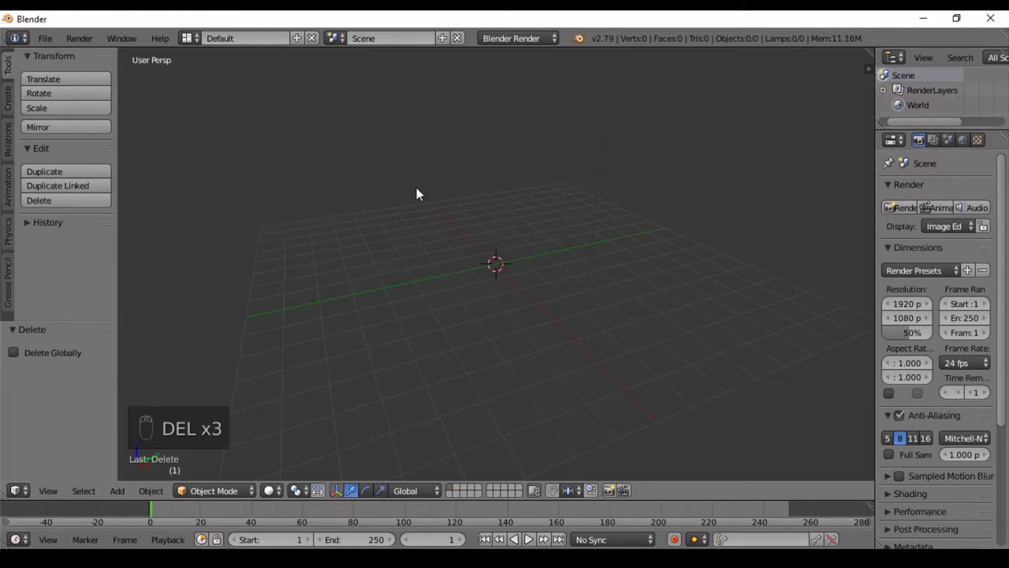
Add a 70-vertex cylinder and move it 5 units down along Z in Right Ortho view
{"action": "key", "text": "shift+a"}
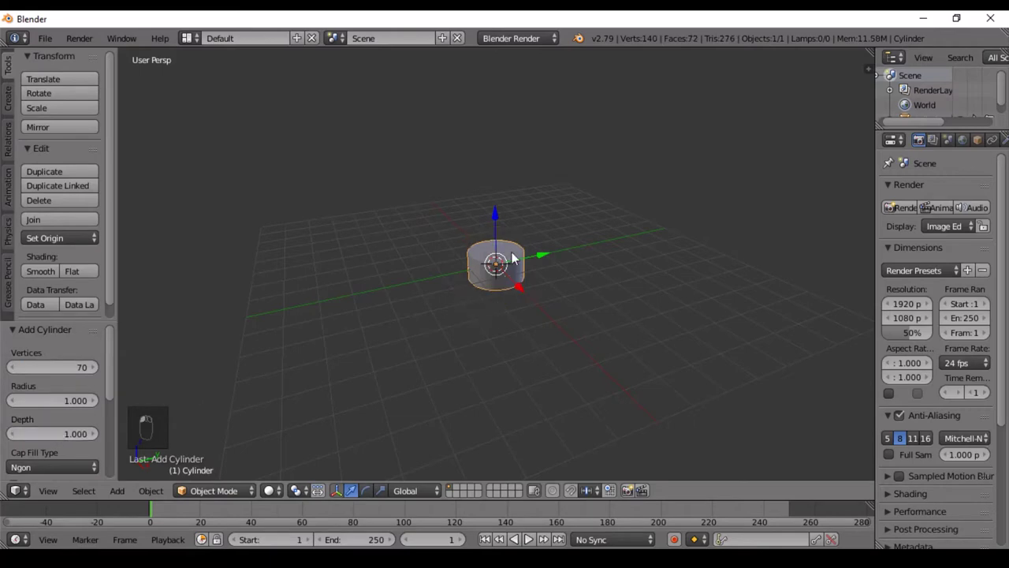
{"action": "right_click", "coordinate": [517, 255]}
{"action": "key", "text": "KP_5"}
{"action": "key", "text": "KP_3"}
{"action": "middle_click", "coordinate": [507, 269]}
{"action": "left_click_drag", "start_coordinate": [503, 299], "coordinate": [490, 277]}
{"action": "key", "text": "g"}
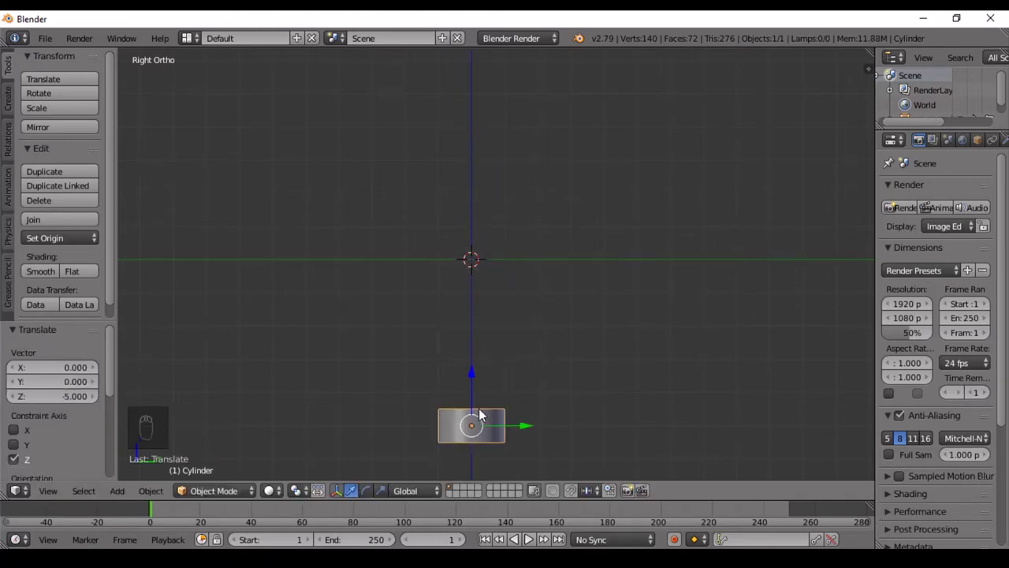
Extrude the cylinder's top ring upward repeatedly into a tall column of rings
{"action": "key", "text": "Tab"}
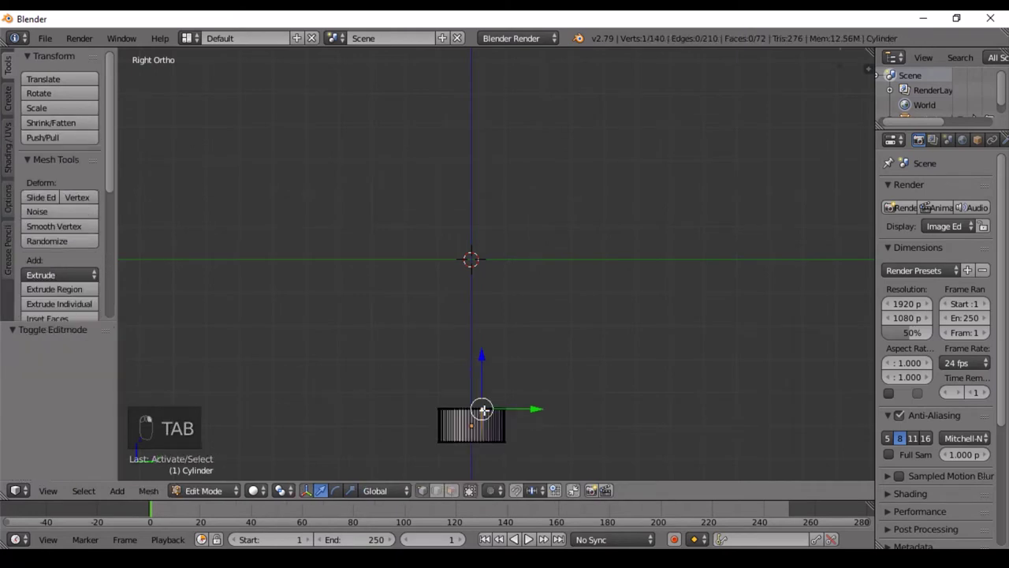
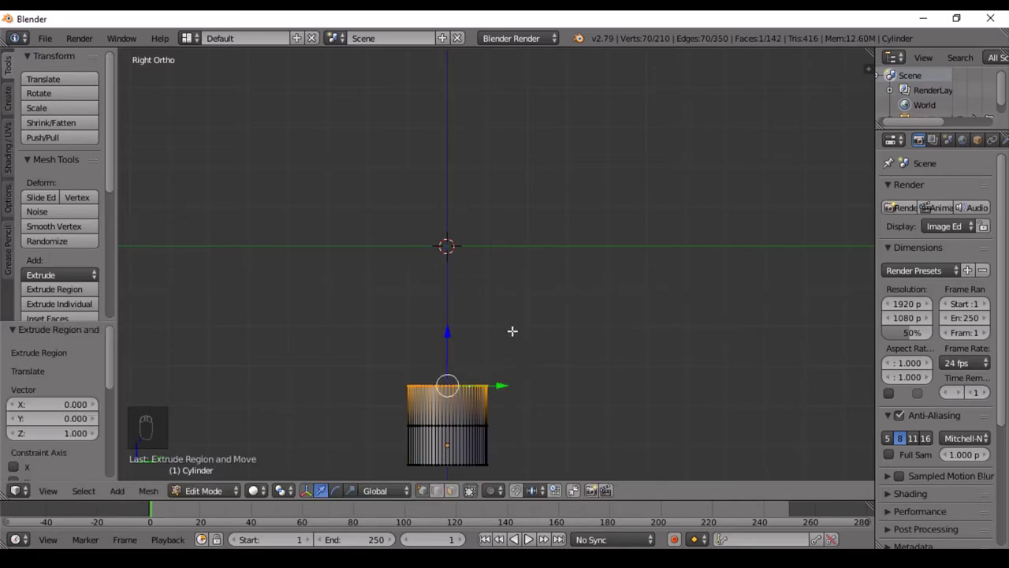
{"action": "key", "text": "shift+r"}
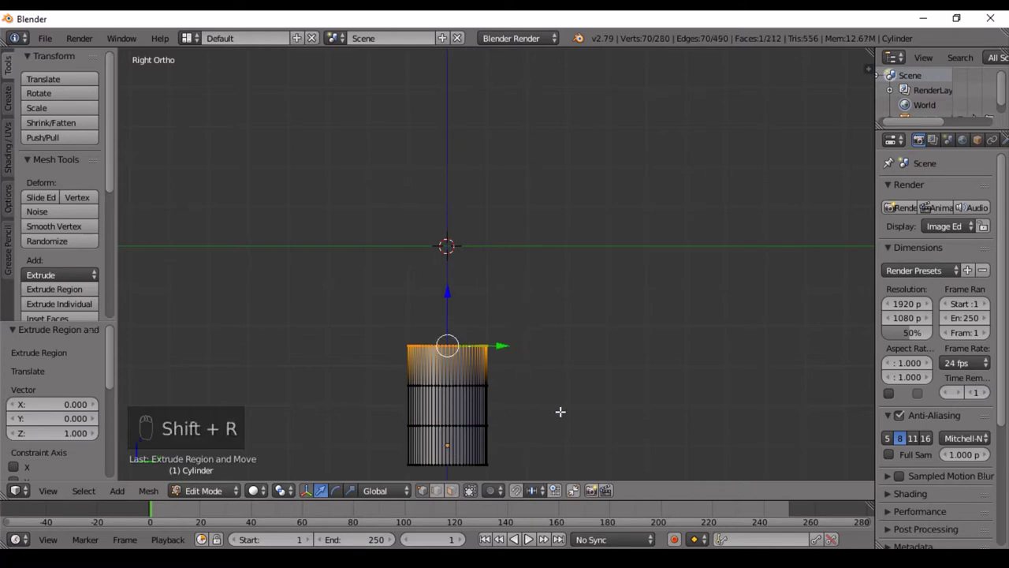
{"action": "key", "text": "shift+r"}
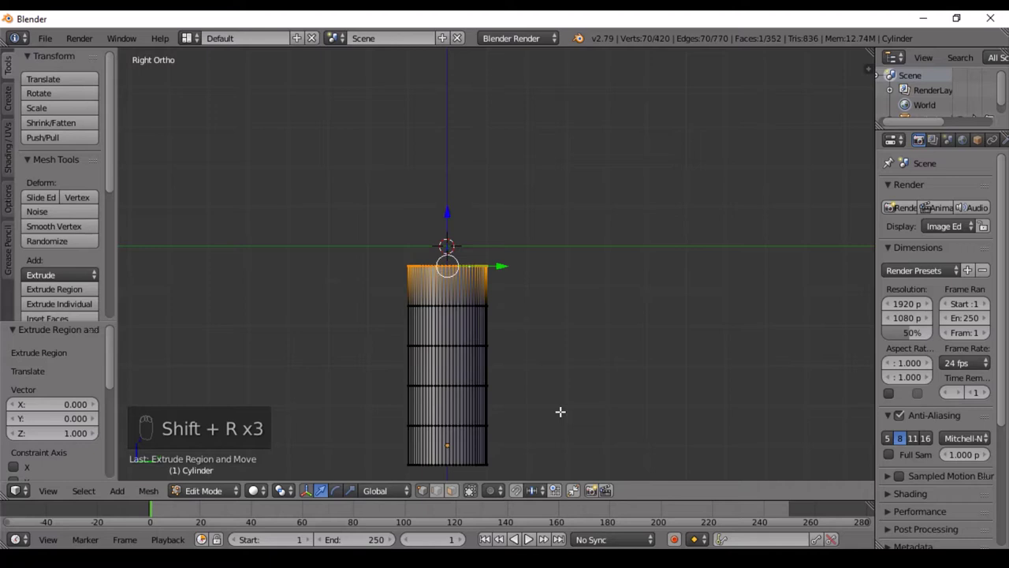
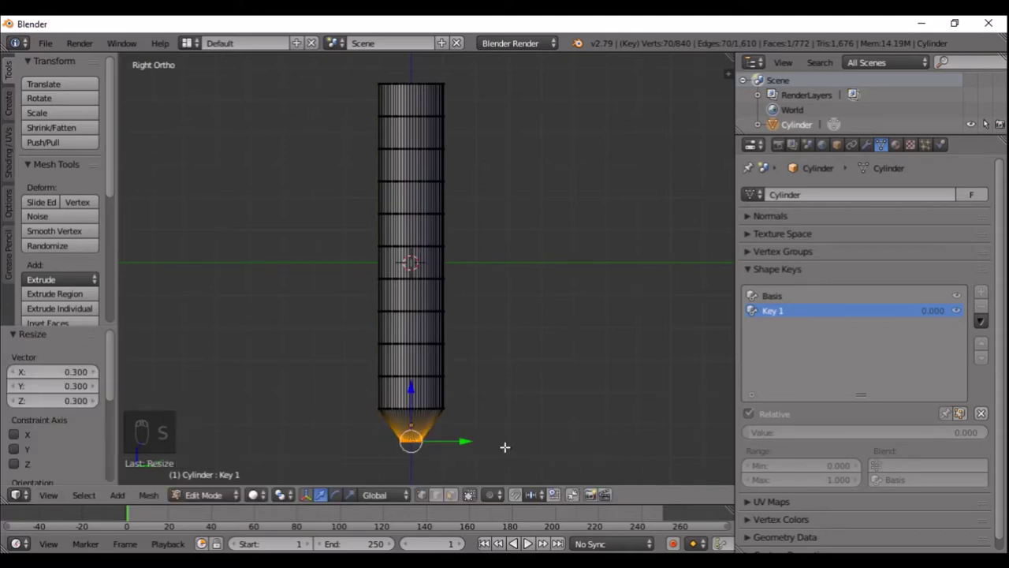
Add Key 2 and pinch a lower ring of the column inward to 0.3
{"action": "key", "text": "Tab"}
{"action": "key", "text": "Tab"}
{"action": "left_click_drag", "start_coordinate": [431, 402], "coordinate": [443, 392]}
{"action": "key", "text": "s"}
{"action": "key", "text": "Tab"}
Add Key 3 and pinch the next ring up inward to 0.3
{"action": "left_click", "coordinate": [984, 296]}
{"action": "key", "text": "Tab"}
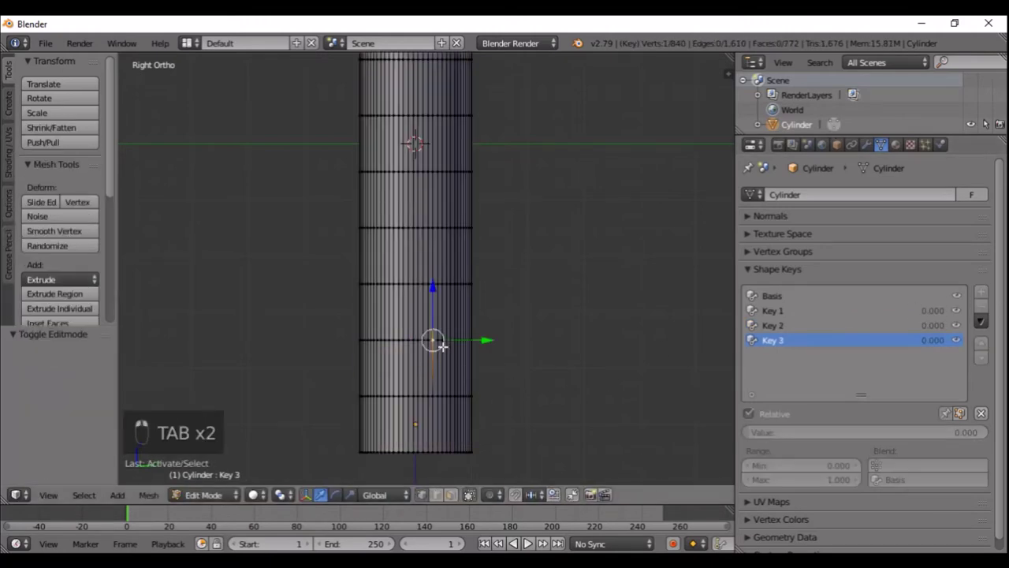
{"action": "right_click", "coordinate": [443, 337]}
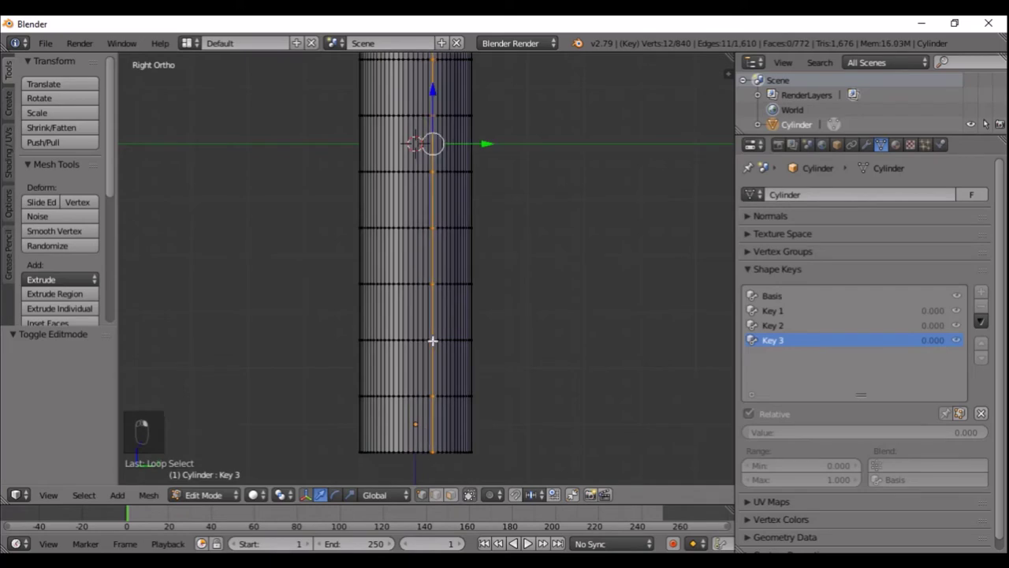
{"action": "key", "text": "s"}
{"action": "key", "text": "Tab"}
{"action": "key", "text": "Tab"}
Add Keys 4 and 5, pinching another ring of the column inward to 0.3
{"action": "left_click", "coordinate": [453, 279]}
{"action": "key", "text": "s"}
{"action": "right_click", "coordinate": [453, 279]}
{"action": "key", "text": "Tab"}
{"action": "left_click_drag", "start_coordinate": [982, 294], "coordinate": [651, 291]}
{"action": "key", "text": "Tab"}
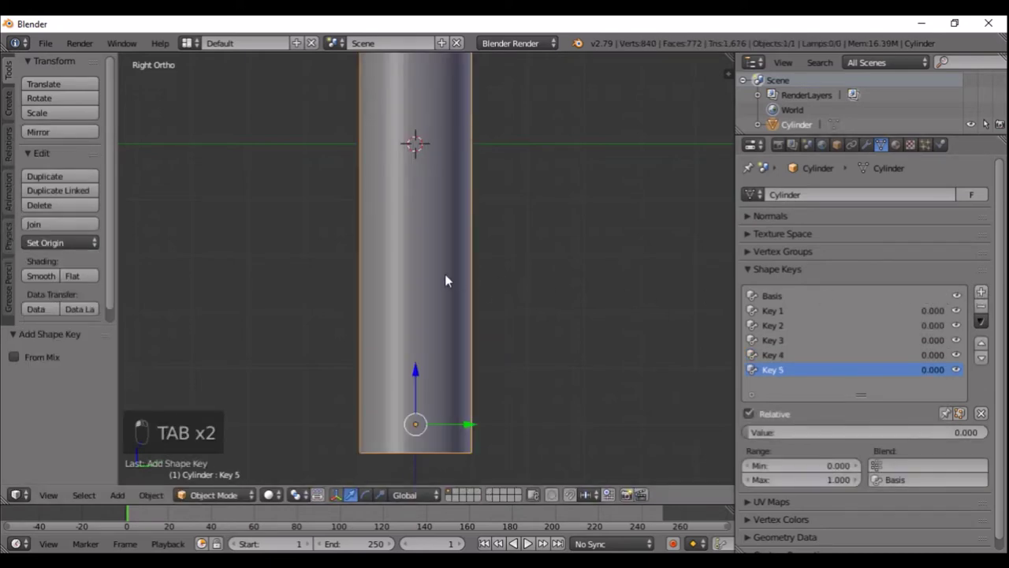
Add Key 6 and pinch a higher ring inward to 0.3
{"action": "key", "text": "Tab"}
{"action": "left_click_drag", "start_coordinate": [448, 219], "coordinate": [444, 224]}
{"action": "key", "text": "s"}
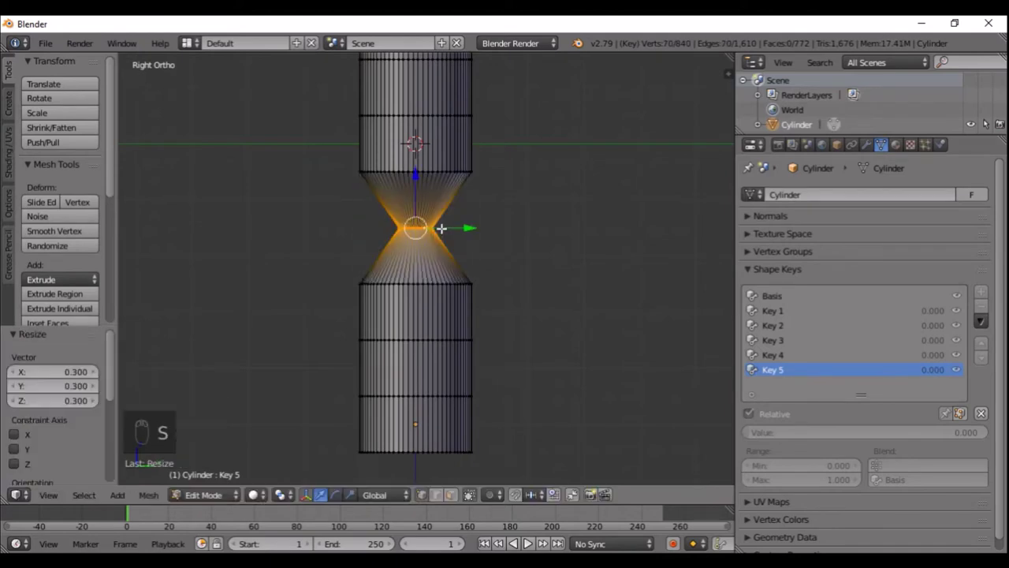
{"action": "key", "text": "Tab"}
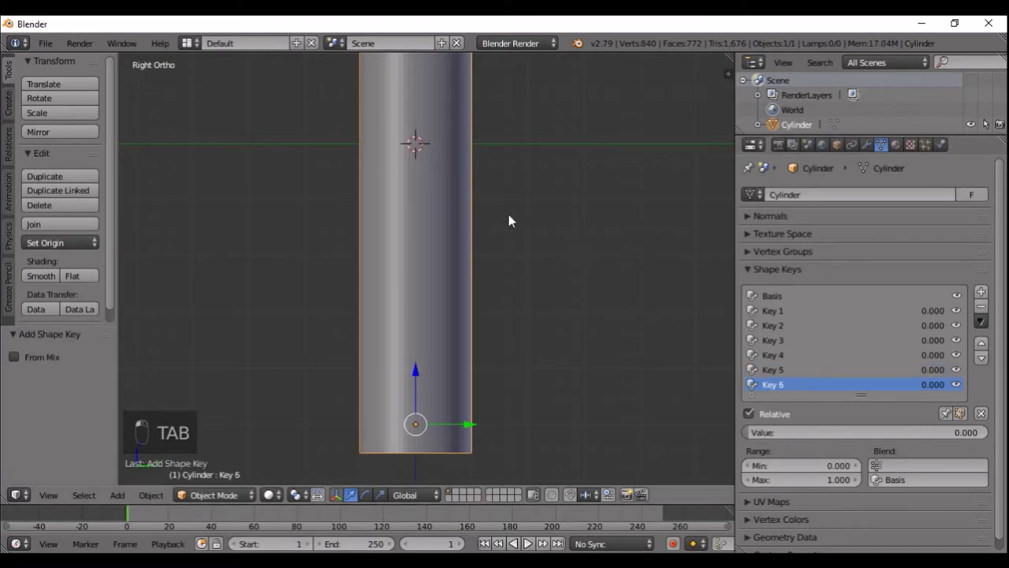
Pinch the next ring up the column inward to 0.3 for the current key
{"action": "key", "text": "Tab"}
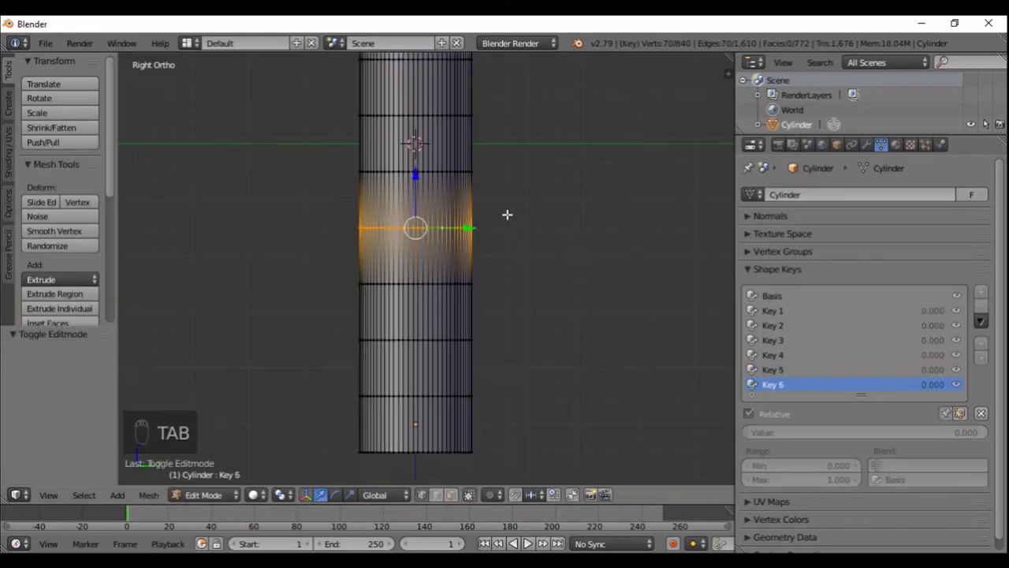
{"action": "right_click", "coordinate": [444, 170]}
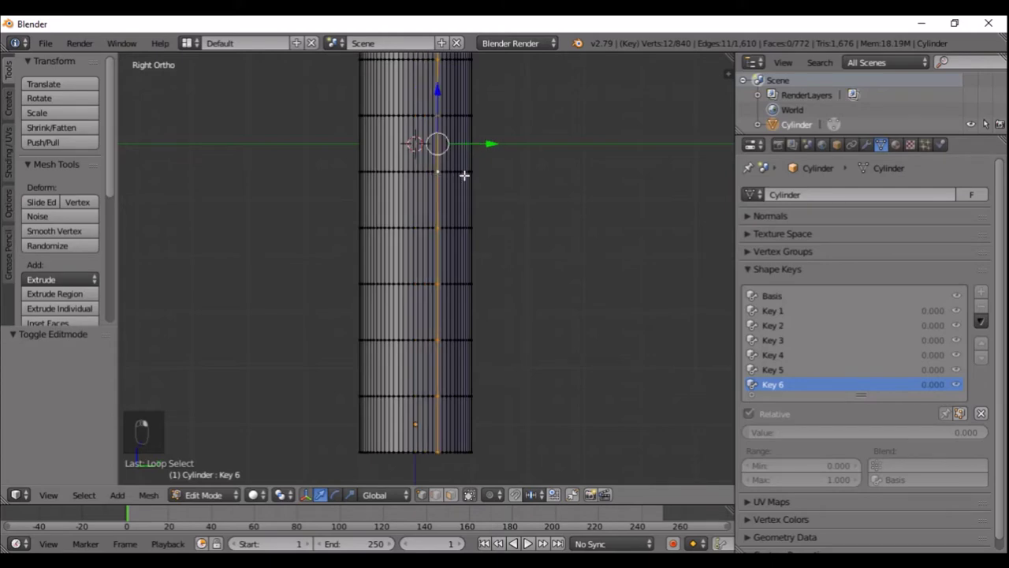
{"action": "key", "text": "s"}
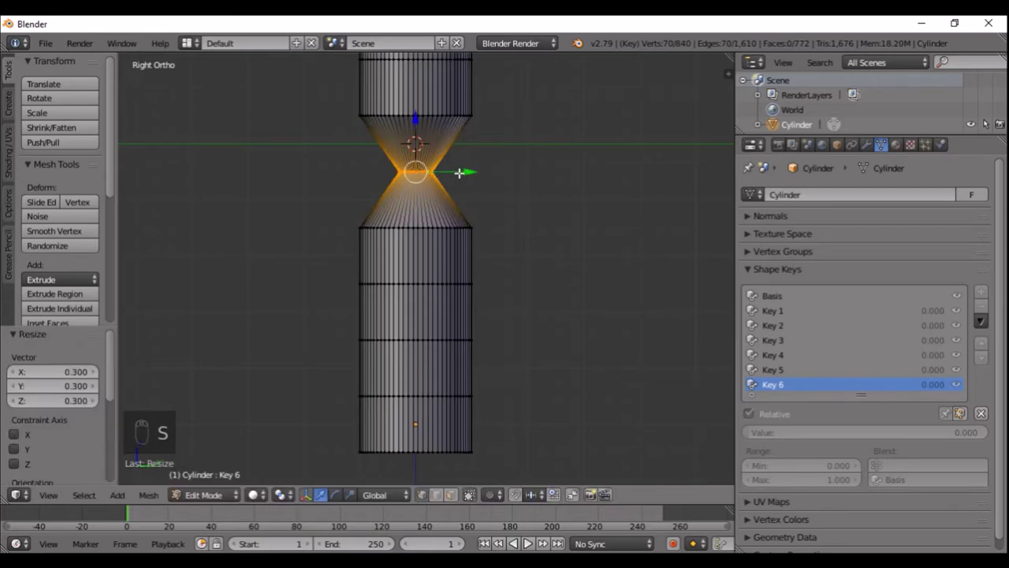
{"action": "key", "text": "Tab"}
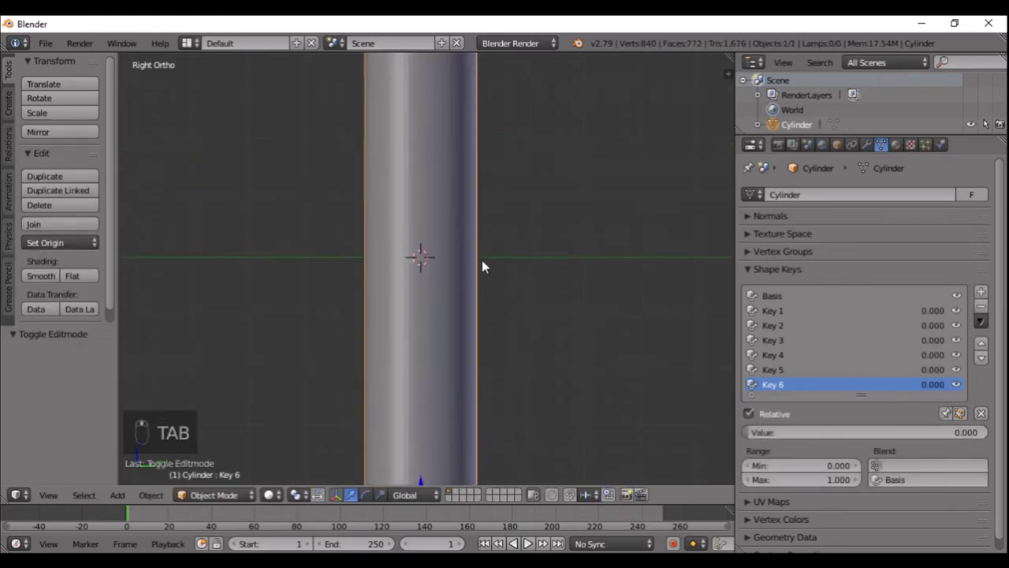
Add Key 8 and pinch a higher ring inward to 0.3
{"action": "left_click_drag", "start_coordinate": [987, 294], "coordinate": [435, 195]}
{"action": "key", "text": "Tab"}
{"action": "right_click", "coordinate": [437, 216]}
{"action": "right_click", "coordinate": [443, 216]}
{"action": "key", "text": "s"}
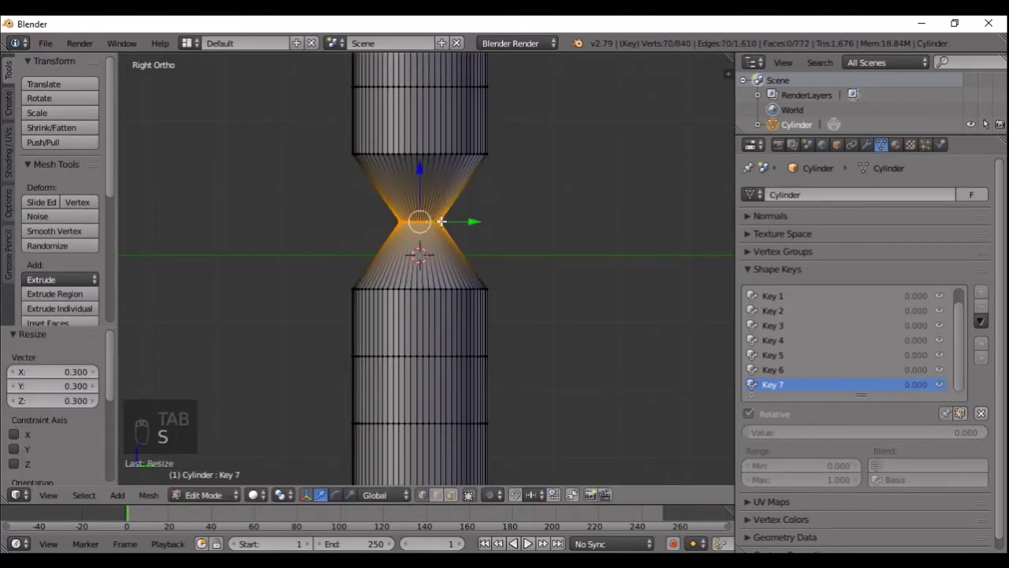
{"action": "key", "text": "Tab"}
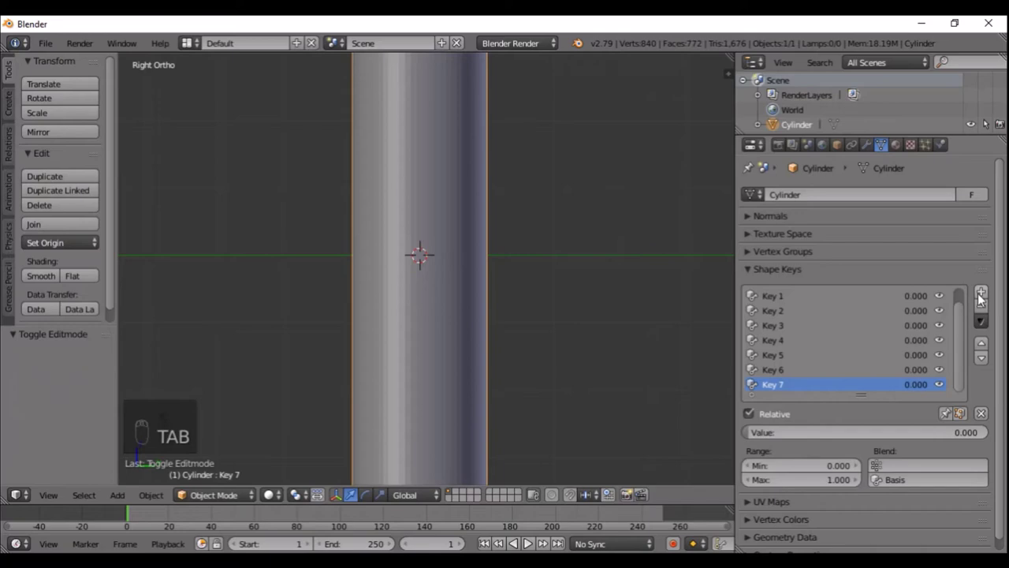
Add Key 9 and pinch a ring further up the cylinder inward to 0.3
{"action": "left_click_drag", "start_coordinate": [983, 297], "coordinate": [463, 253]}
{"action": "middle_click", "coordinate": [461, 242]}
{"action": "middle_click", "coordinate": [463, 253]}
{"action": "left_click_drag", "start_coordinate": [463, 253], "coordinate": [444, 200]}
{"action": "key", "text": "Tab"}
{"action": "right_click", "coordinate": [444, 200]}
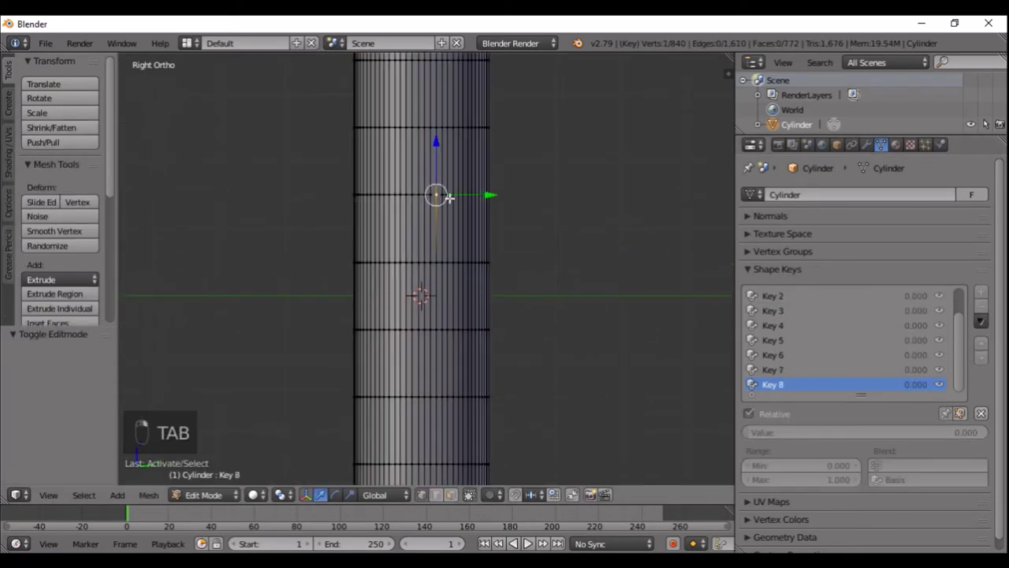
{"action": "left_click_drag", "start_coordinate": [452, 194], "coordinate": [436, 192]}
{"action": "key", "text": "s"}
{"action": "right_click", "coordinate": [436, 192]}
{"action": "key", "text": "Tab"}
Add Key 10 and pinch the next ring up inward to 0.3
{"action": "left_click", "coordinate": [990, 296]}
{"action": "left_click_drag", "start_coordinate": [561, 204], "coordinate": [471, 218]}
{"action": "key", "text": "Tab"}
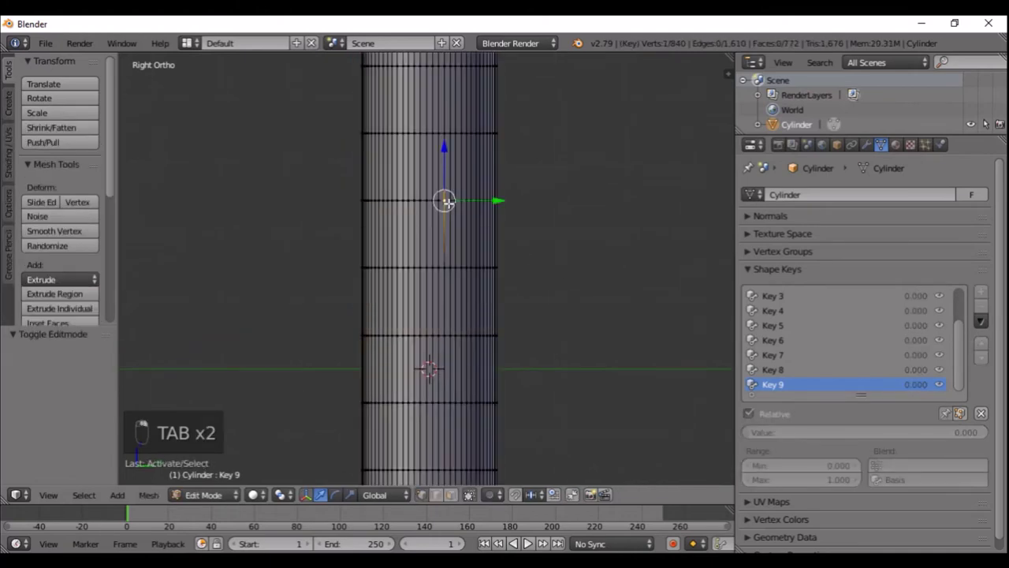
{"action": "key", "text": "s"}
{"action": "right_click", "coordinate": [418, 196]}
{"action": "key", "text": "Tab"}
Add another shape key and shrink a high ring of the cylinder inward to 0.3
{"action": "left_click_drag", "start_coordinate": [984, 294], "coordinate": [459, 143]}
{"action": "key", "text": "Tab"}
{"action": "key", "text": "Tab"}
{"action": "left_click_drag", "start_coordinate": [457, 137], "coordinate": [451, 136]}
{"action": "key", "text": "Tab"}
{"action": "key", "text": "s"}
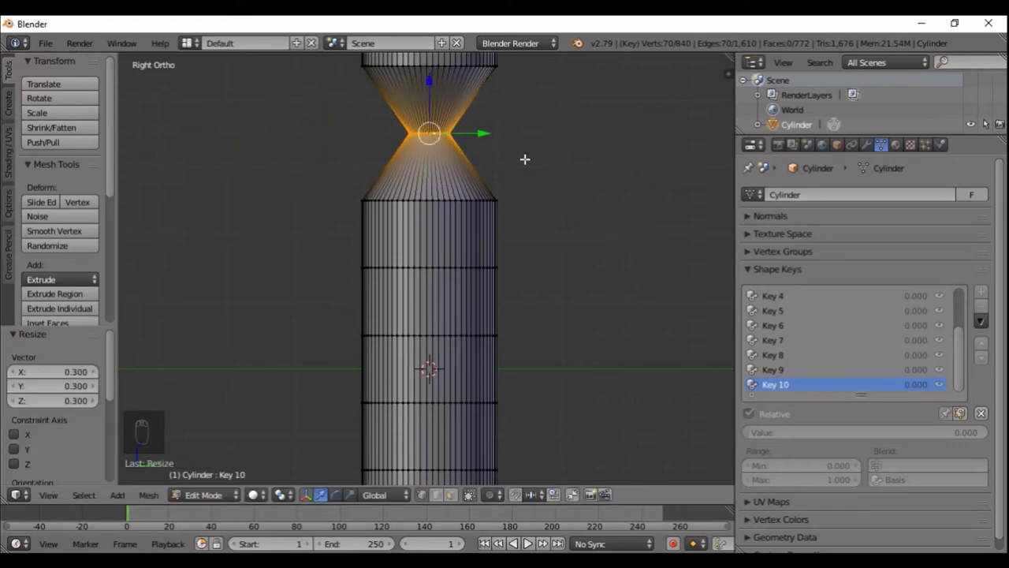
{"action": "key", "text": "Tab"}
{"action": "left_click_drag", "start_coordinate": [508, 140], "coordinate": [983, 292]}
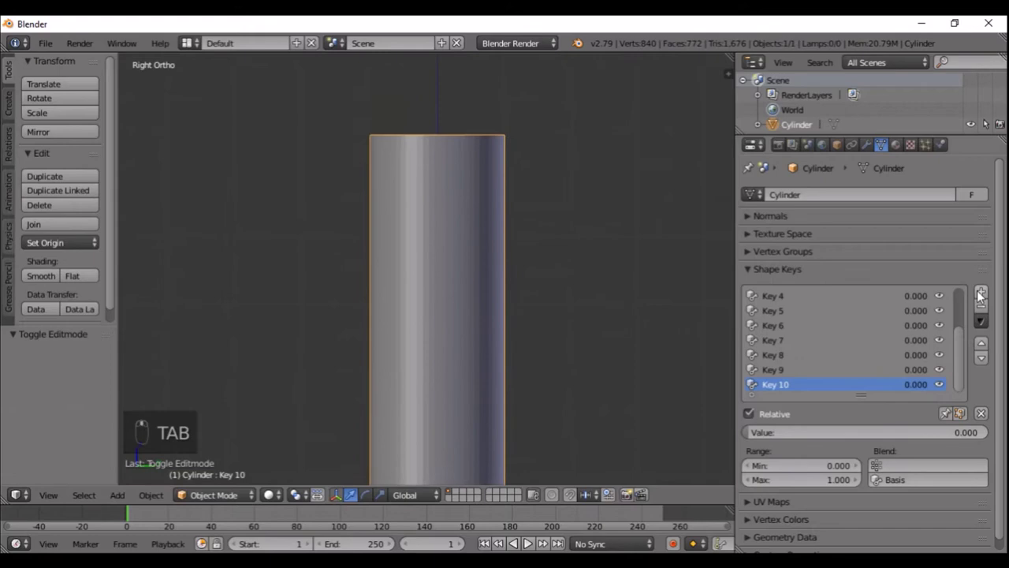
Add Key 11 and shrink the ring just below the top inward to 0.3
{"action": "left_click", "coordinate": [982, 293]}
{"action": "key", "text": "Tab"}
{"action": "right_click", "coordinate": [465, 200]}
{"action": "left_click", "coordinate": [470, 199]}
{"action": "key", "text": "s"}
{"action": "right_click", "coordinate": [471, 199]}
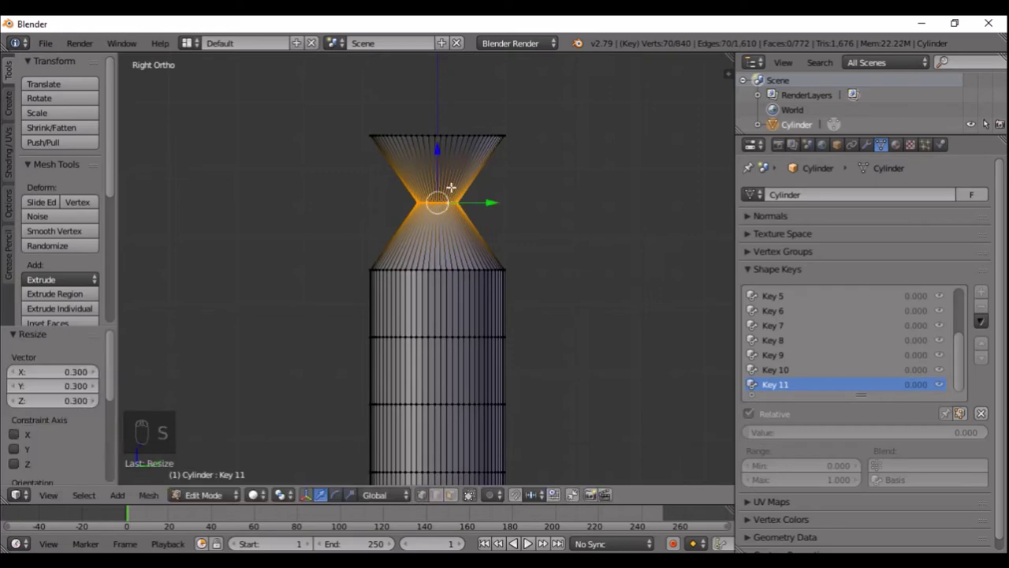
{"action": "key", "text": "Tab"}
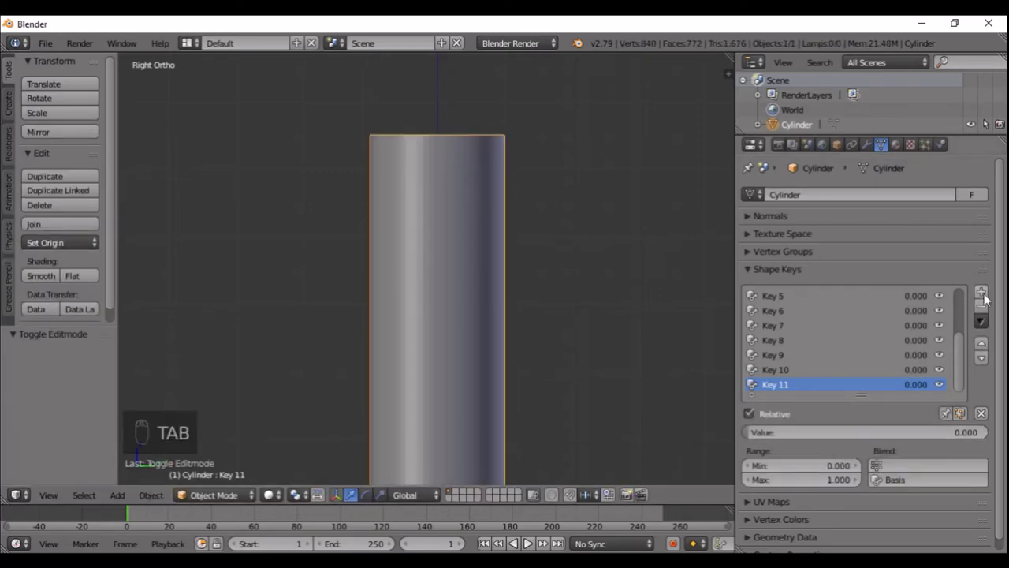
Add Key 12 pinching the top cap inward to a point, then load a new default scene
{"action": "left_click", "coordinate": [989, 296]}
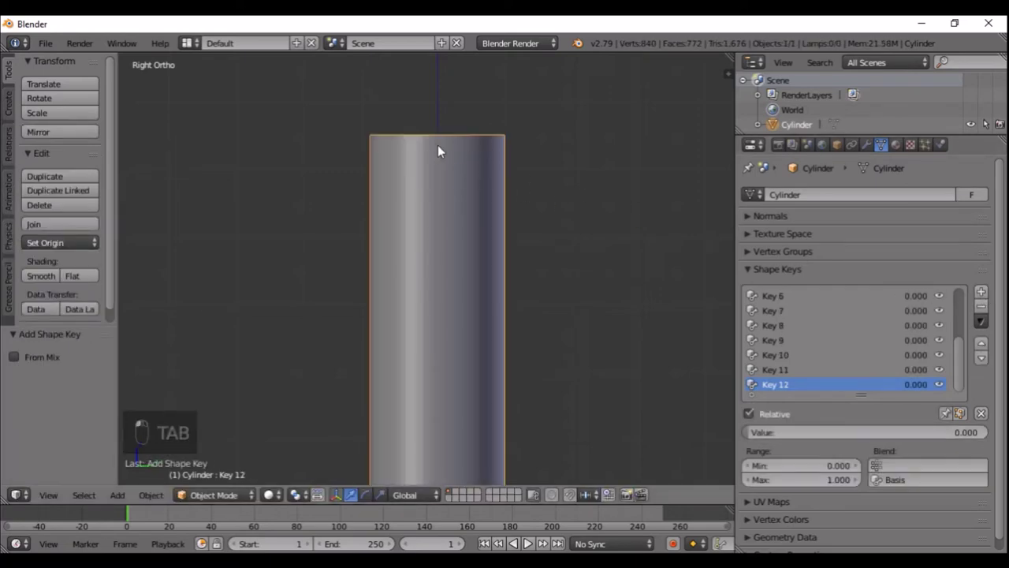
{"action": "left_click", "coordinate": [443, 149]}
{"action": "key", "text": "Tab"}
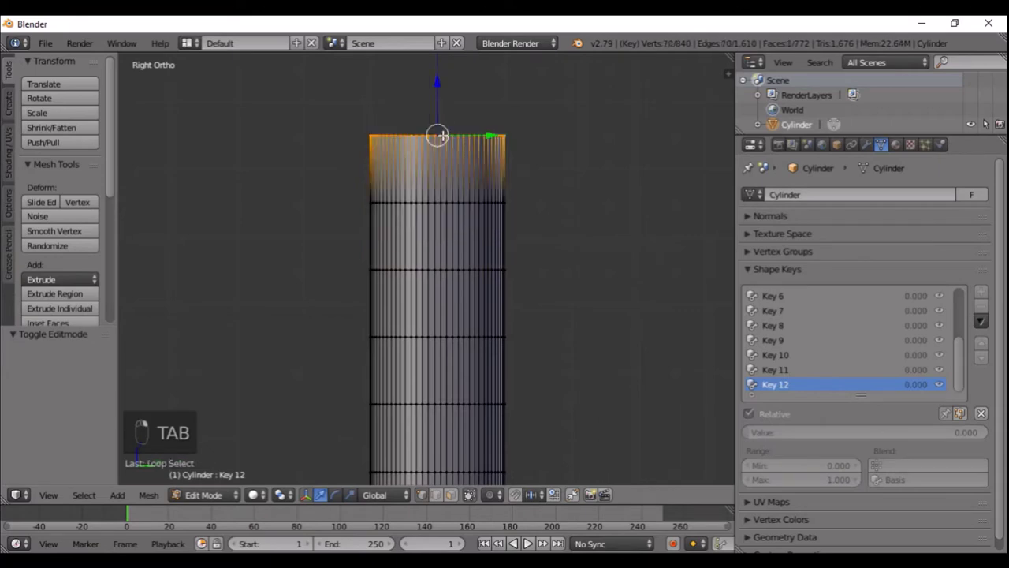
{"action": "key", "text": "s"}
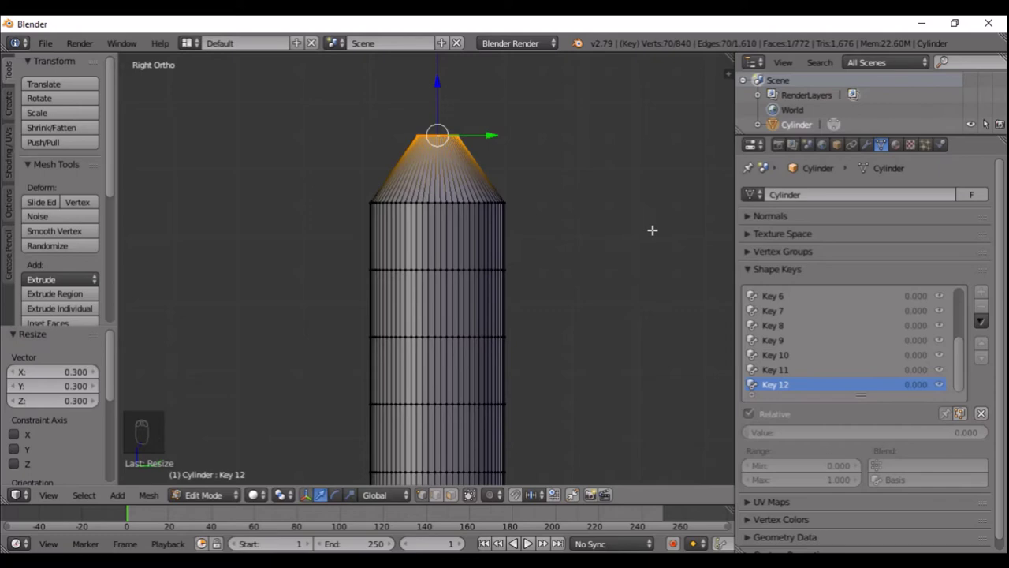
{"action": "key", "text": "Tab"}
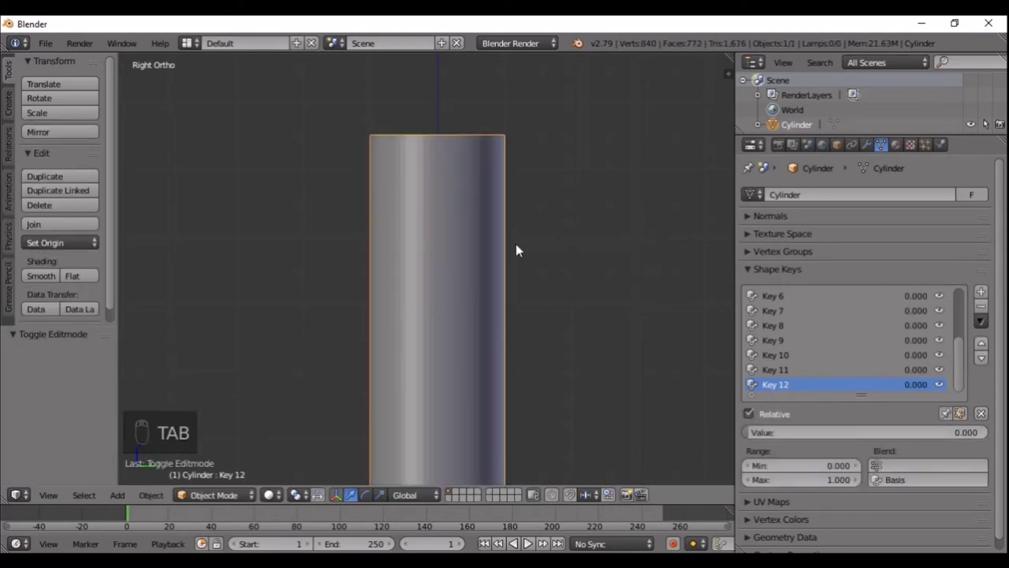
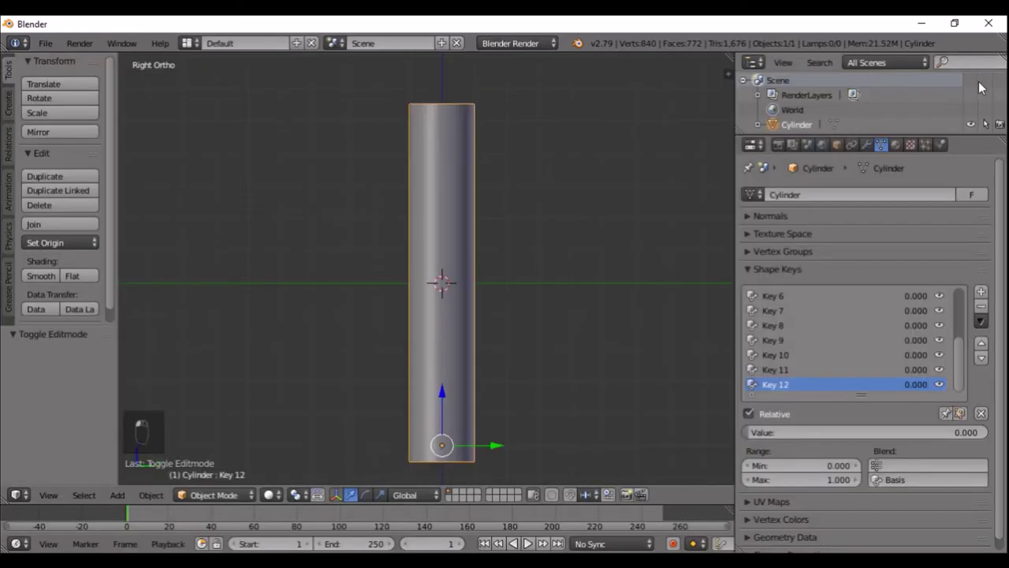
{"action": "left_click_drag", "start_coordinate": [984, 83], "coordinate": [571, 236]}
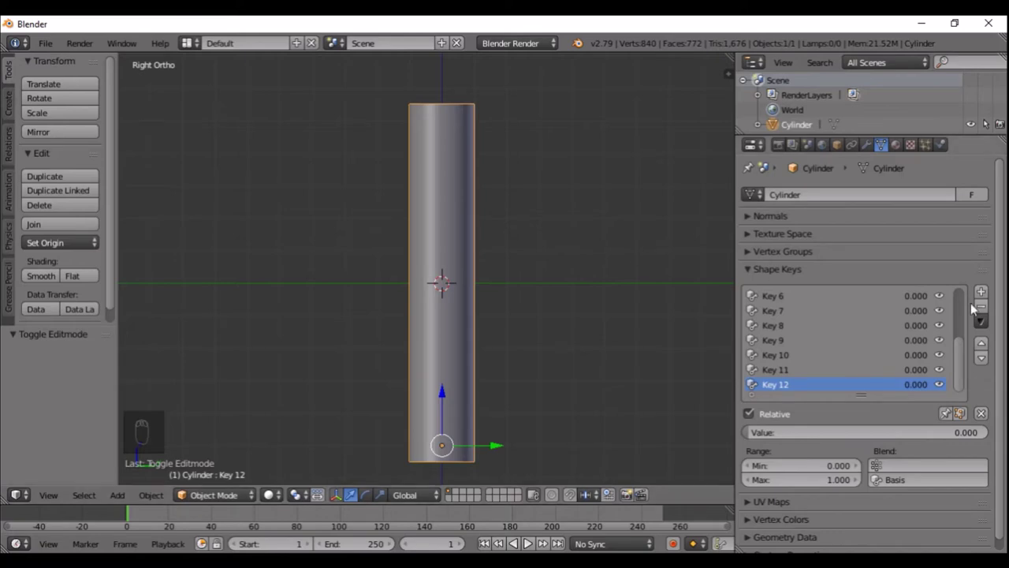
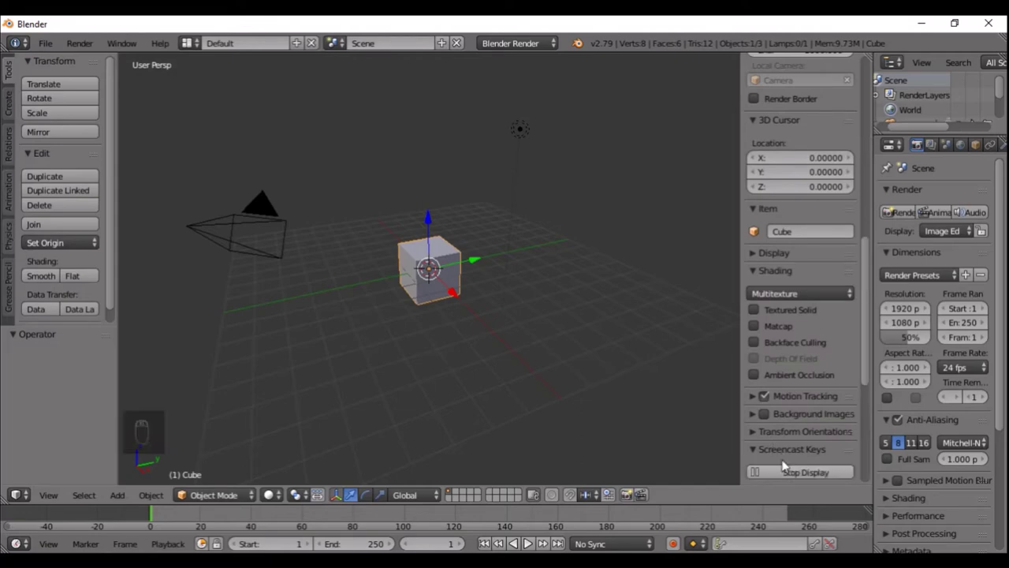
Select and delete all the default scene objects
{"action": "key", "text": "n"}
{"action": "left_click_drag", "start_coordinate": [515, 270], "coordinate": [378, 257]}
{"action": "key", "text": "Delete"}
{"action": "key", "text": "Delete"}
{"action": "key", "text": "Delete"}
Add a 16-vertex cylinder and raise it along Z so its base rests on the ground line
{"action": "key", "text": "shift+a"}
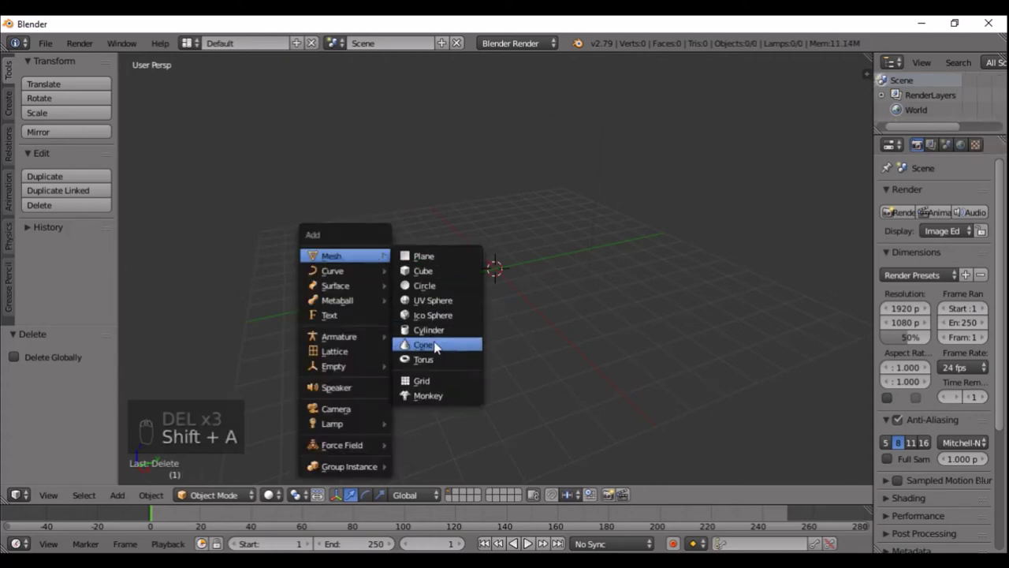
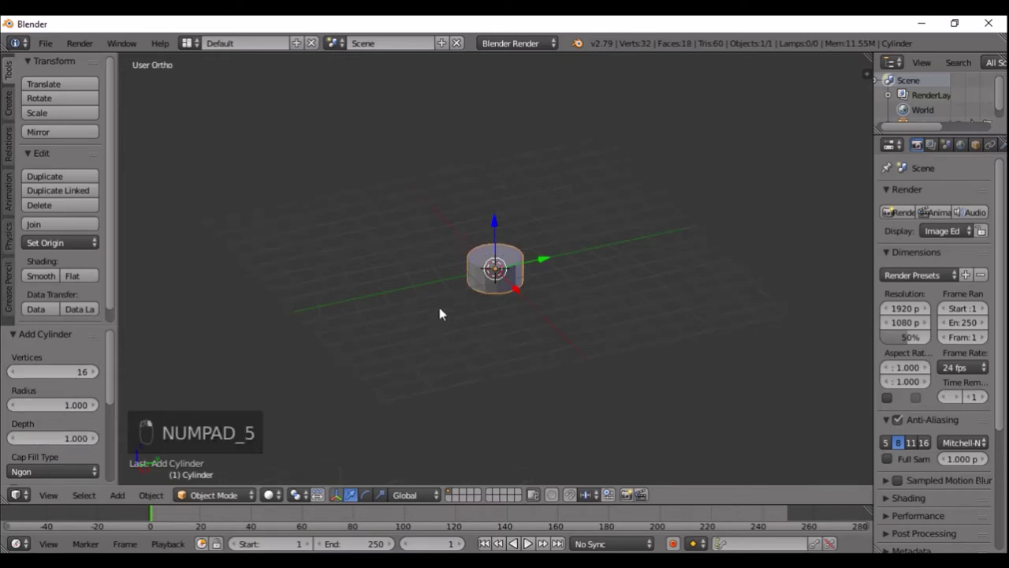
{"action": "key", "text": "KP_3"}
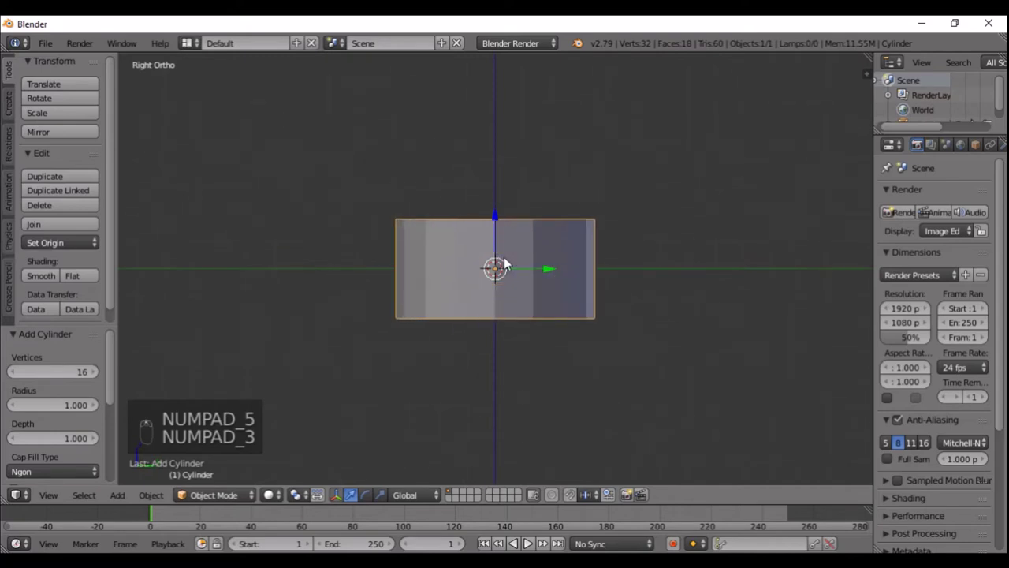
{"action": "middle_click", "coordinate": [509, 259]}
{"action": "middle_click", "coordinate": [510, 259]}
{"action": "key", "text": "g"}
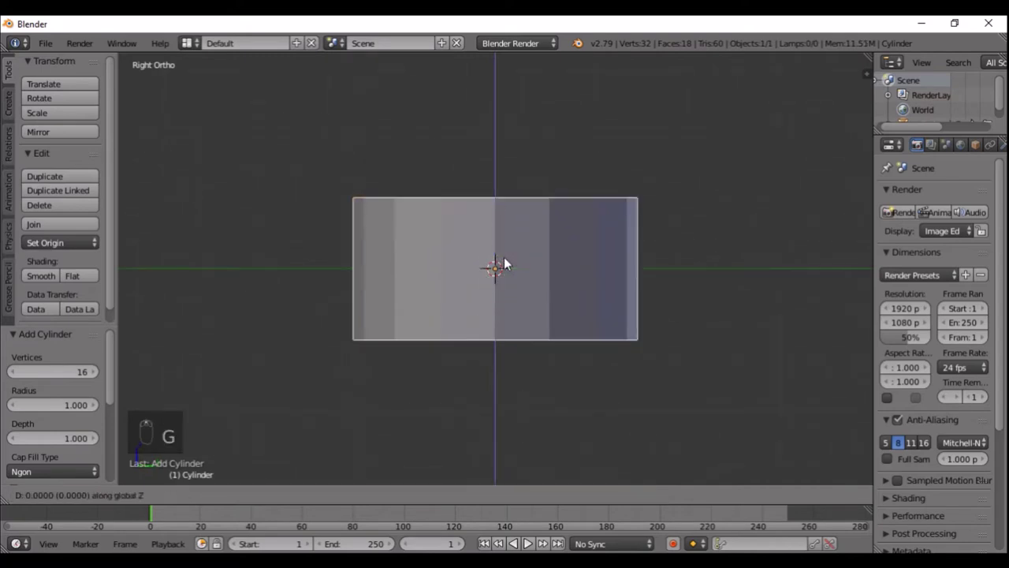